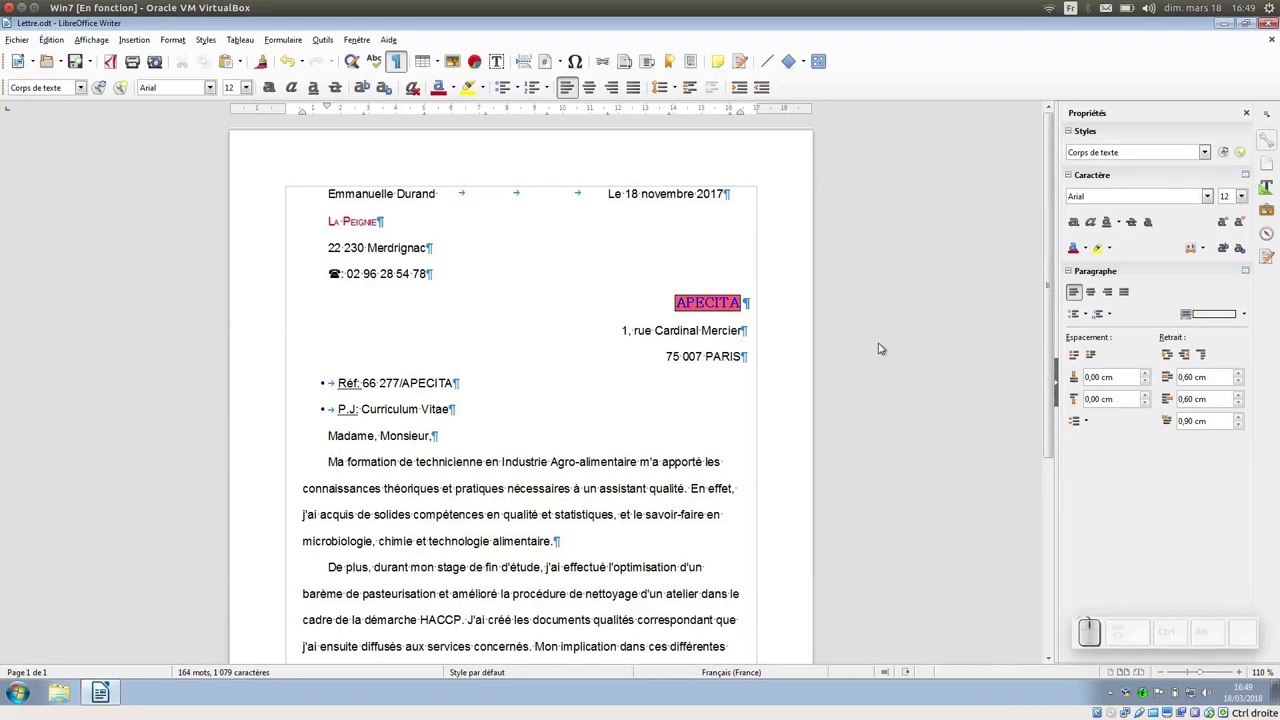
# Scroll through the cover letter from the sender header down to the signature and back
pyautogui.scroll(-3)
pyautogui.scroll(-3)
pyautogui.scroll(3)
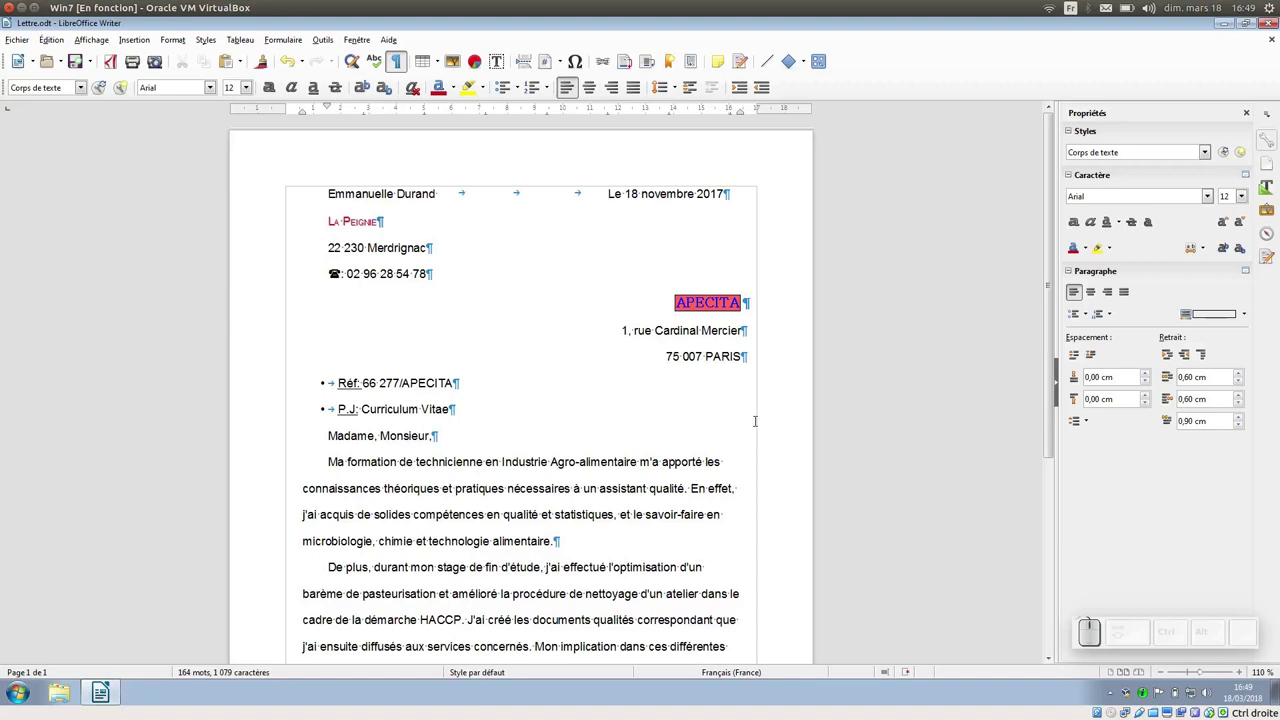
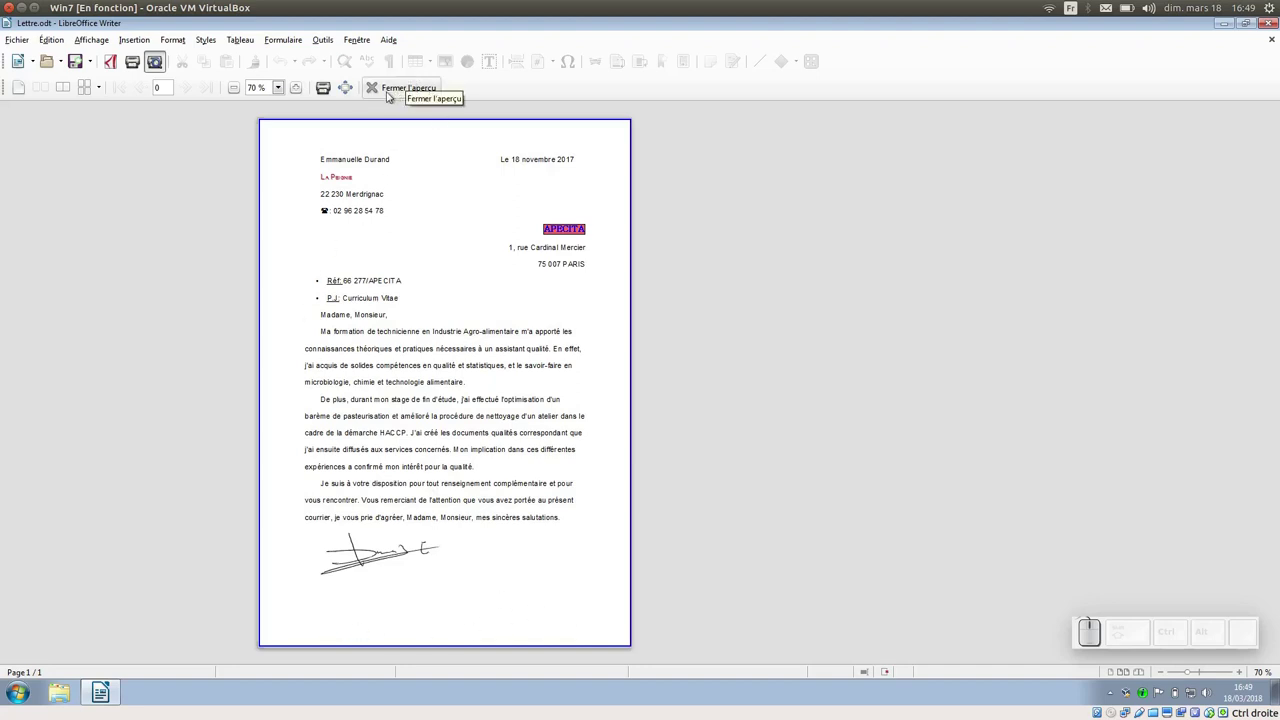
# Leave the print preview and start inserting a default-style footer via the Insertion menu
pyautogui.click(411, 93)
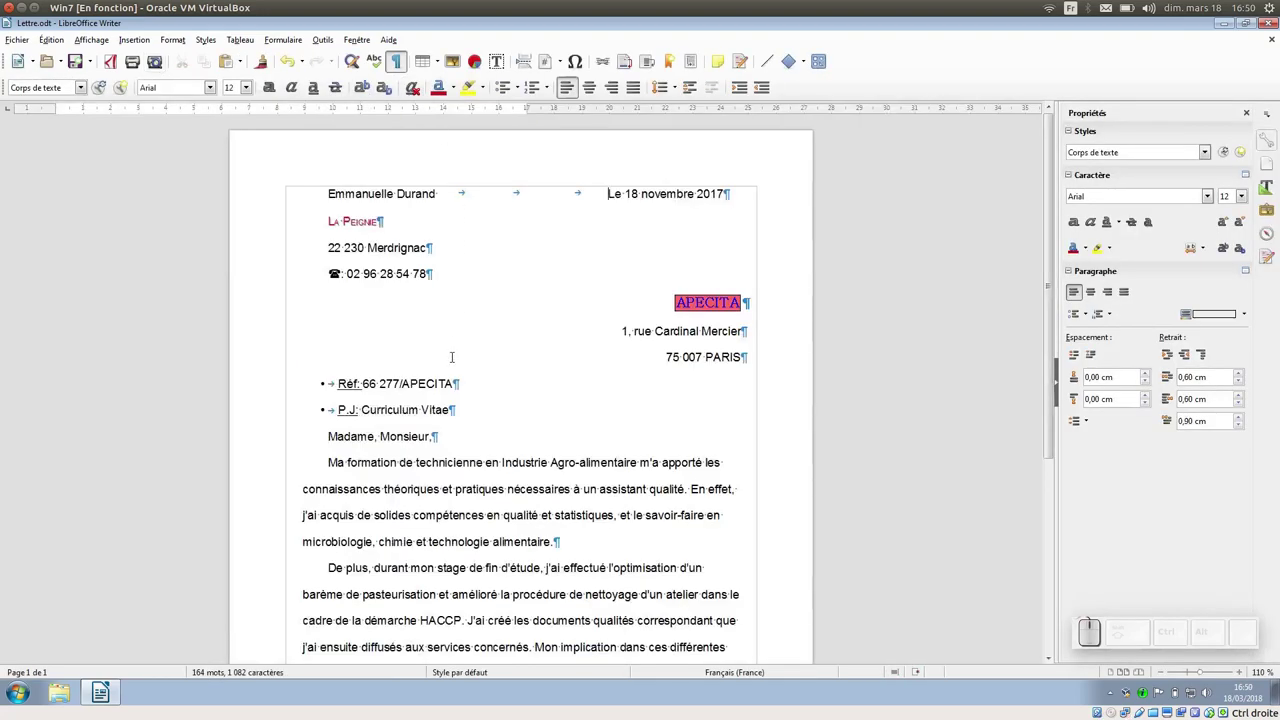
pyautogui.scroll(-3)
pyautogui.scroll(3)
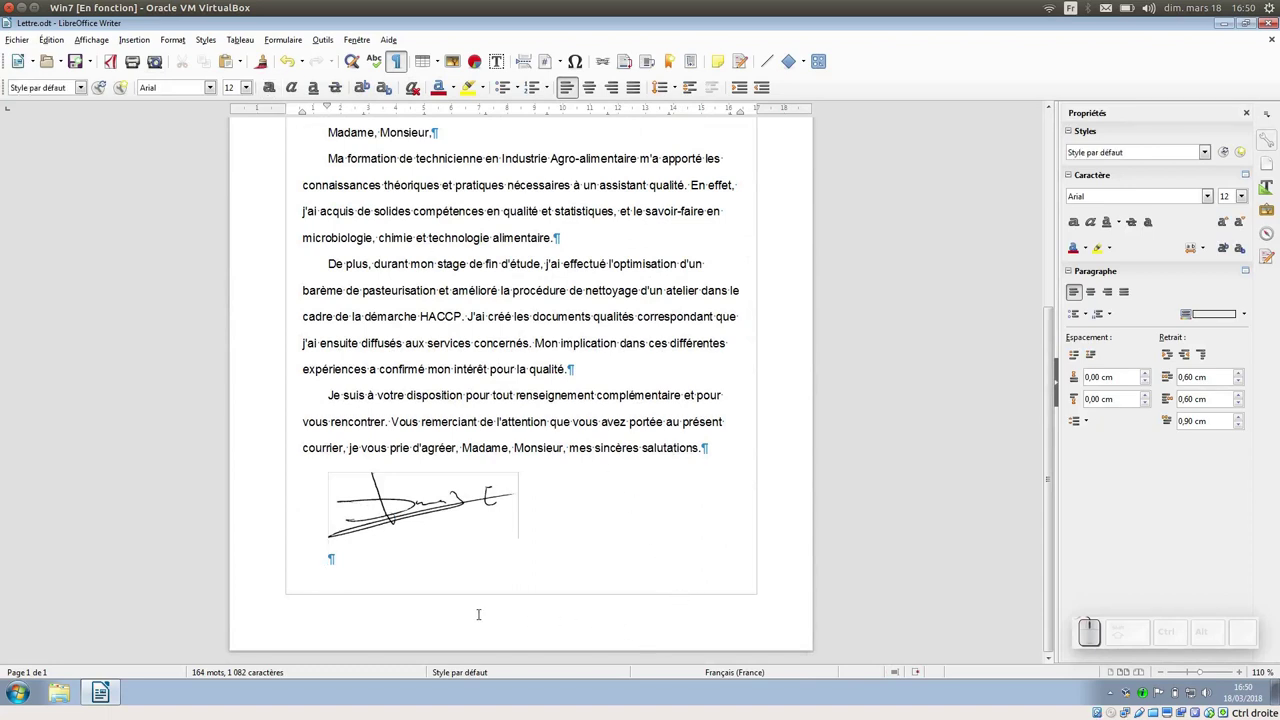
pyautogui.click(144, 44)
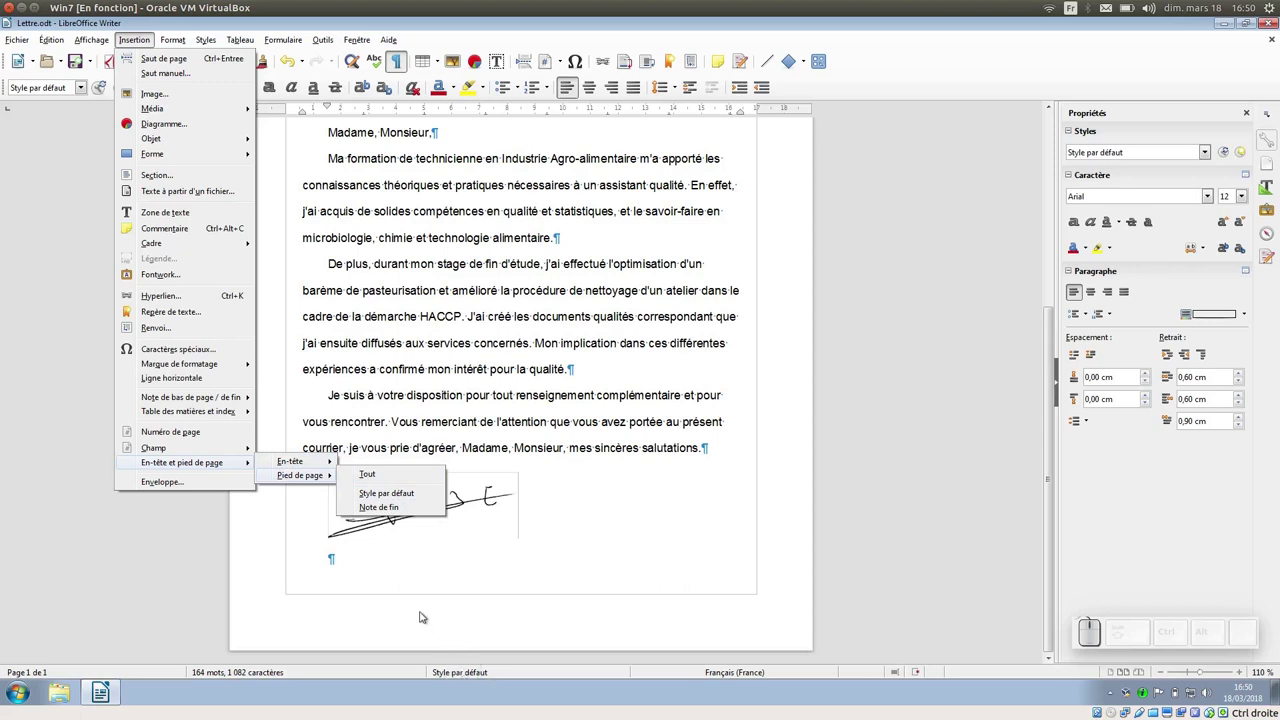
# Fill the default-style footer with 'Page ', the Page Number field and a '/' separator before the Page Count field
pyautogui.click(409, 493)
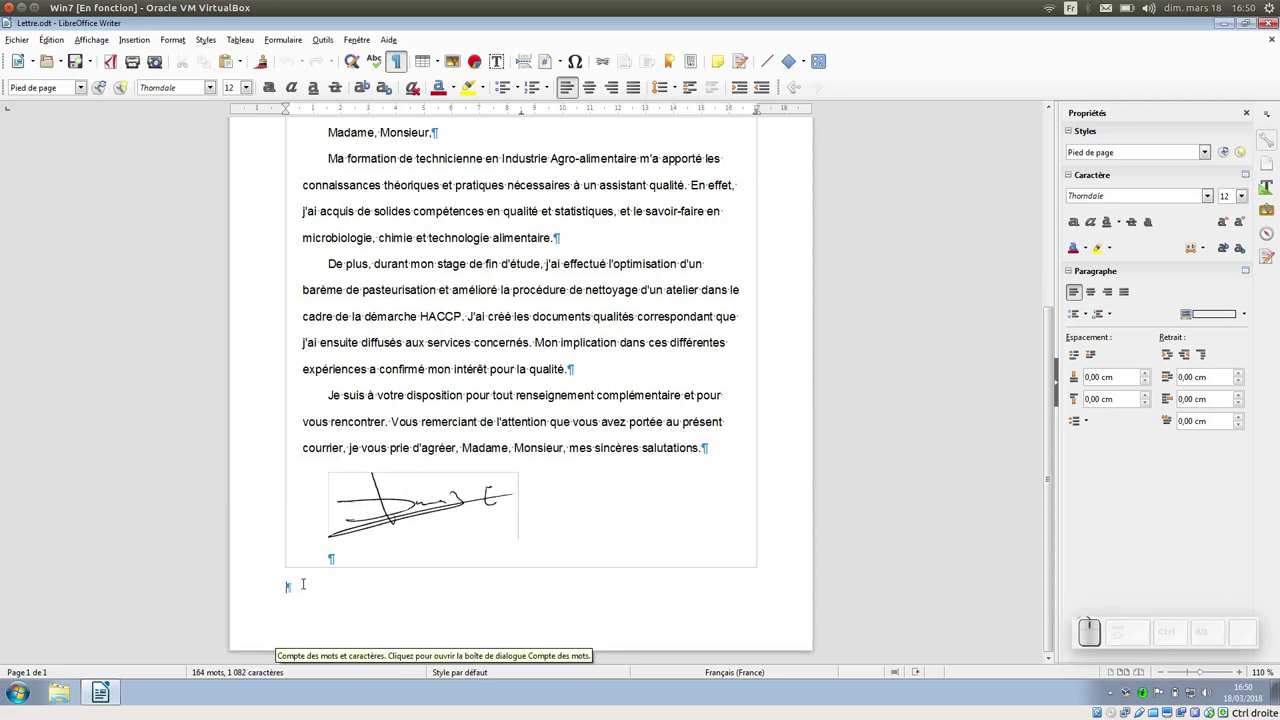
pyautogui.press('shift+space')
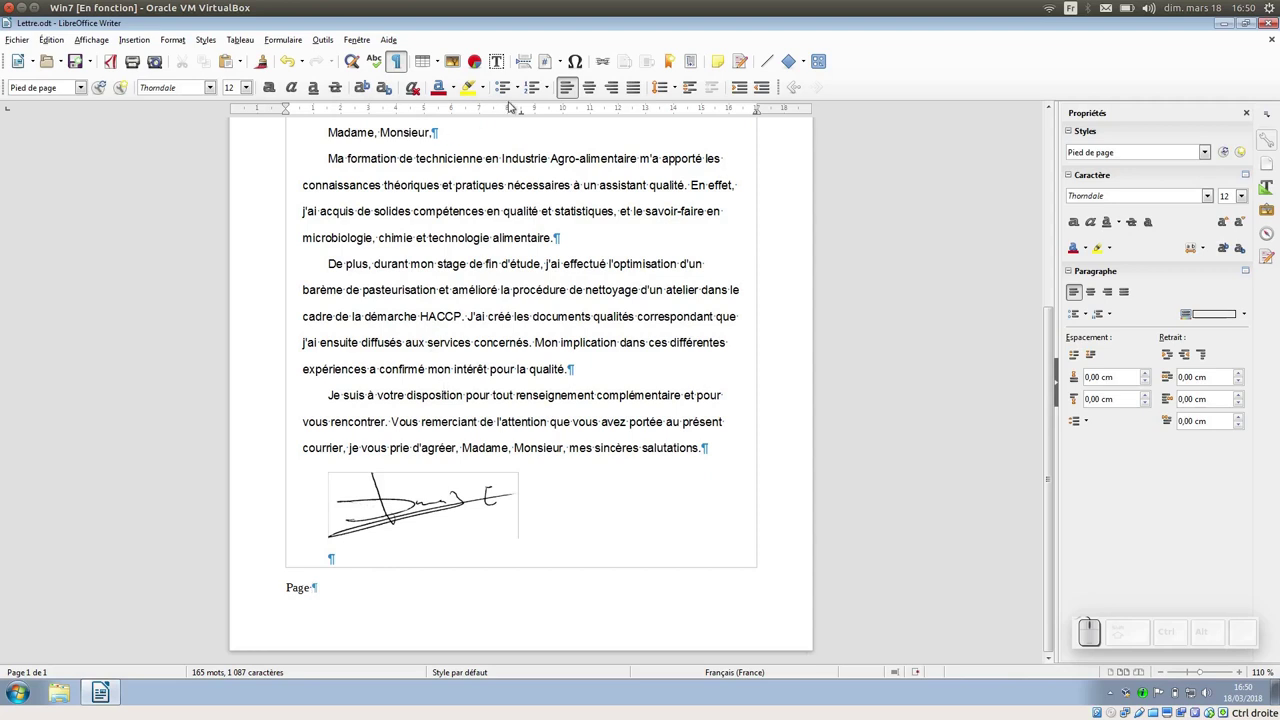
pyautogui.click(567, 64)
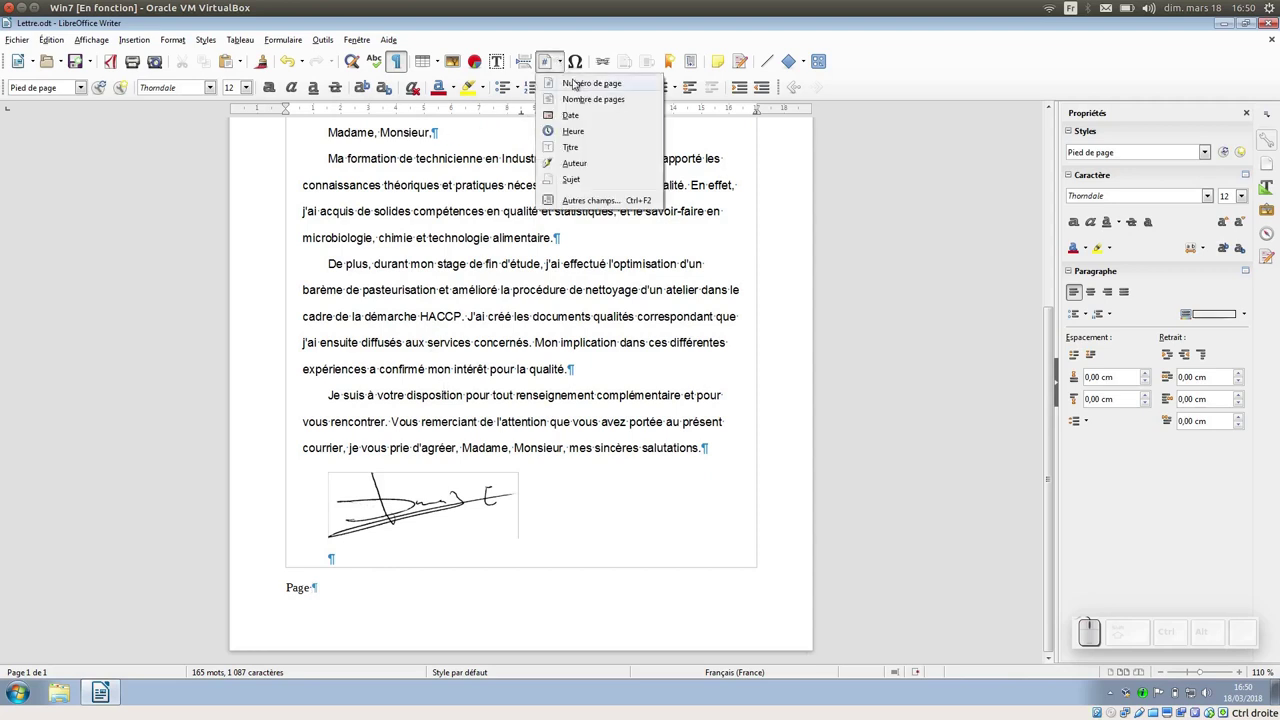
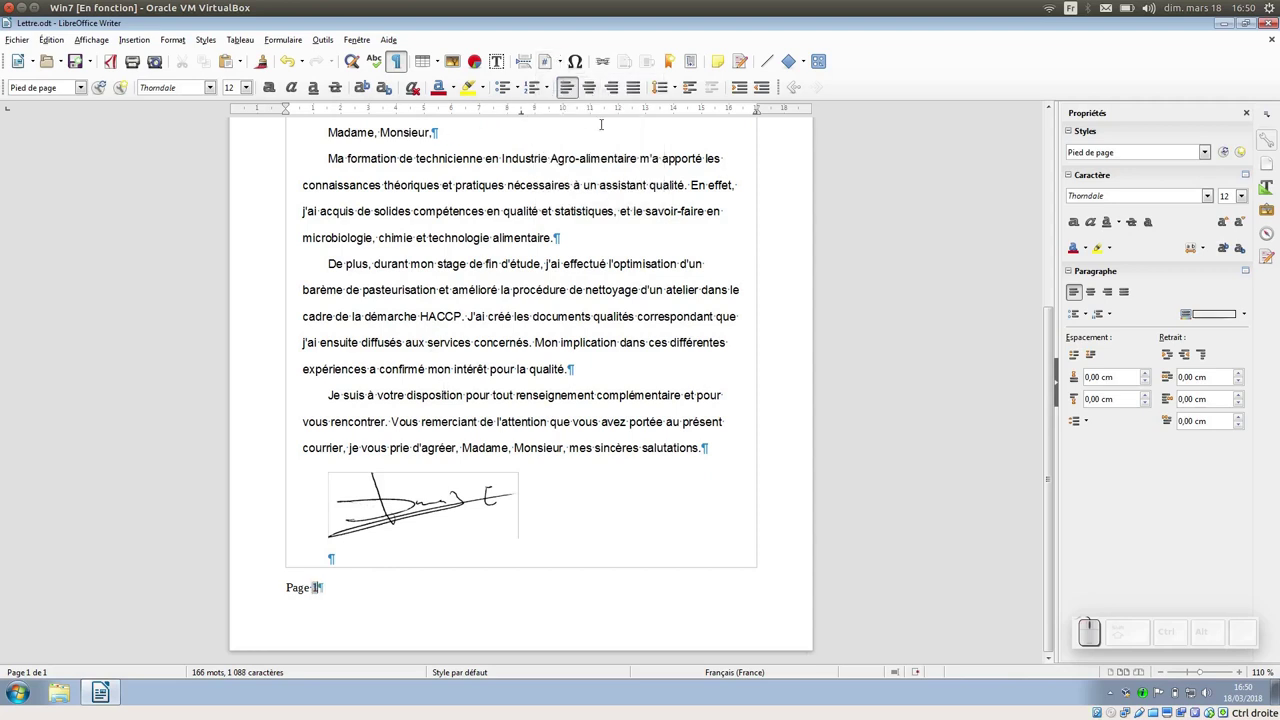
pyautogui.press('KP_Divide')
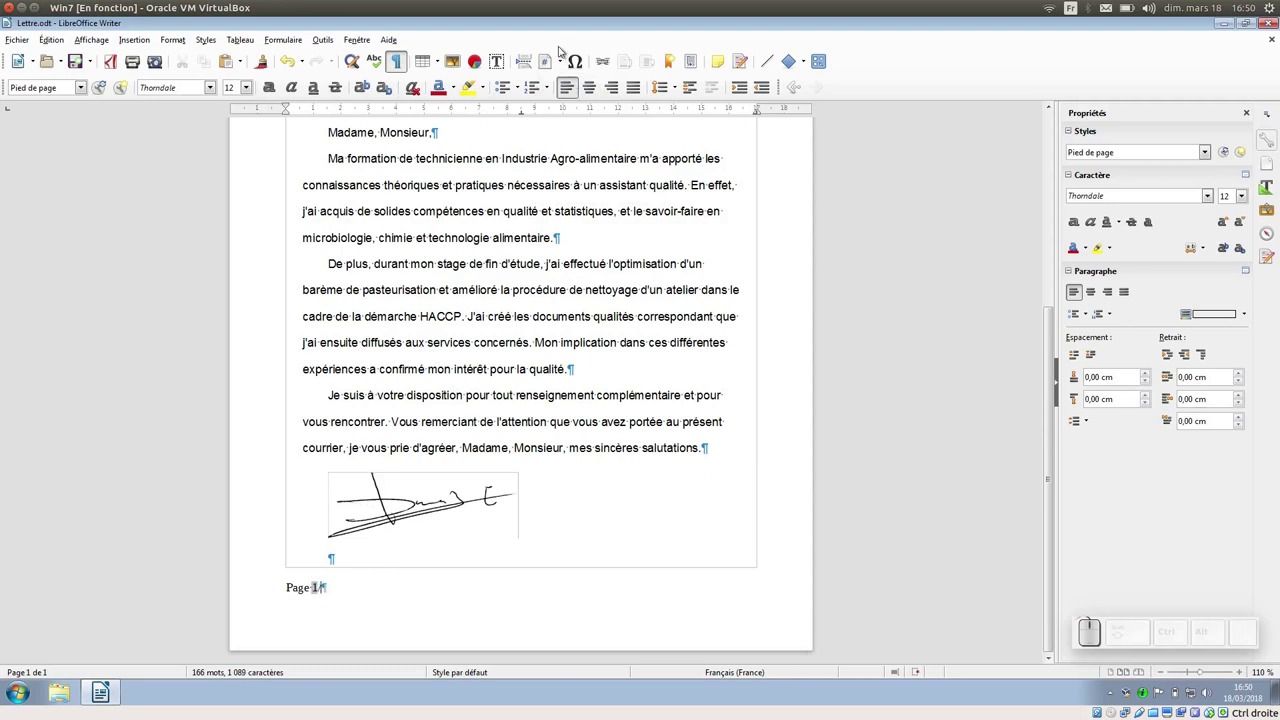
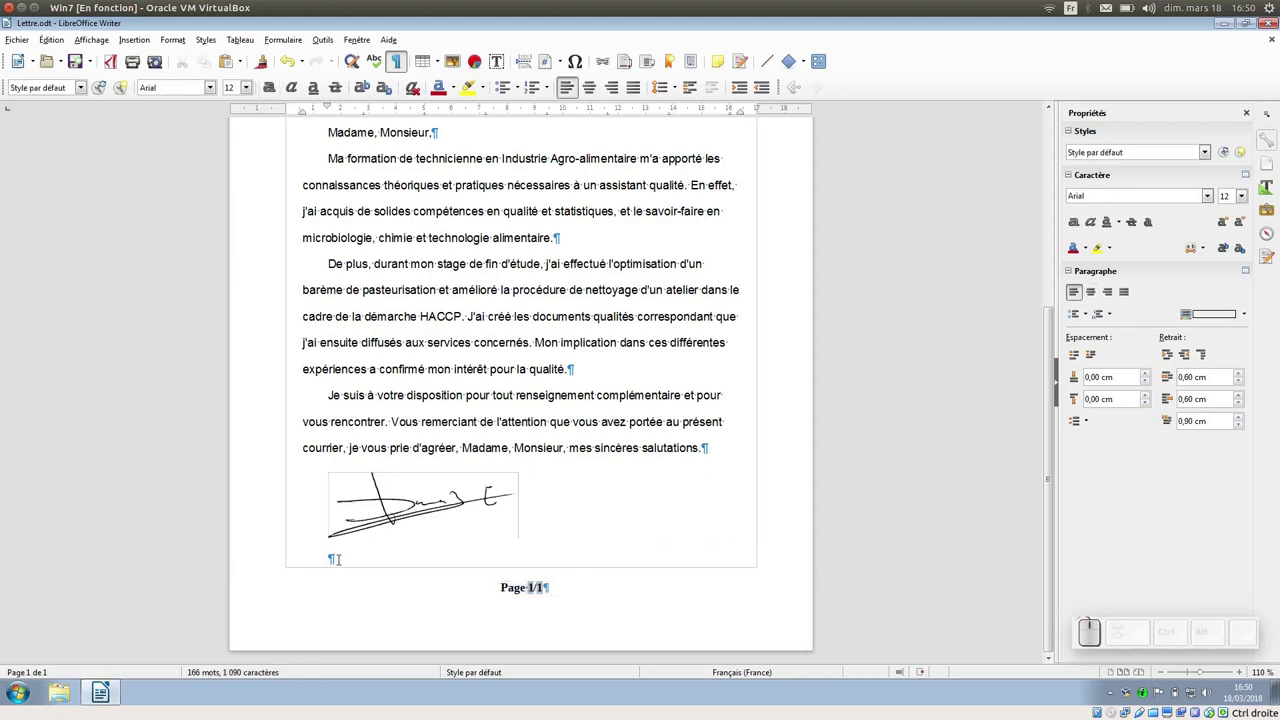
# Remove an accidental page break so the letter returns to a single page with its 'Page 1/1' footer
pyautogui.press('ctrl+Return')
pyautogui.scroll(-3)
pyautogui.scroll(3)
pyautogui.press('BackSpace')
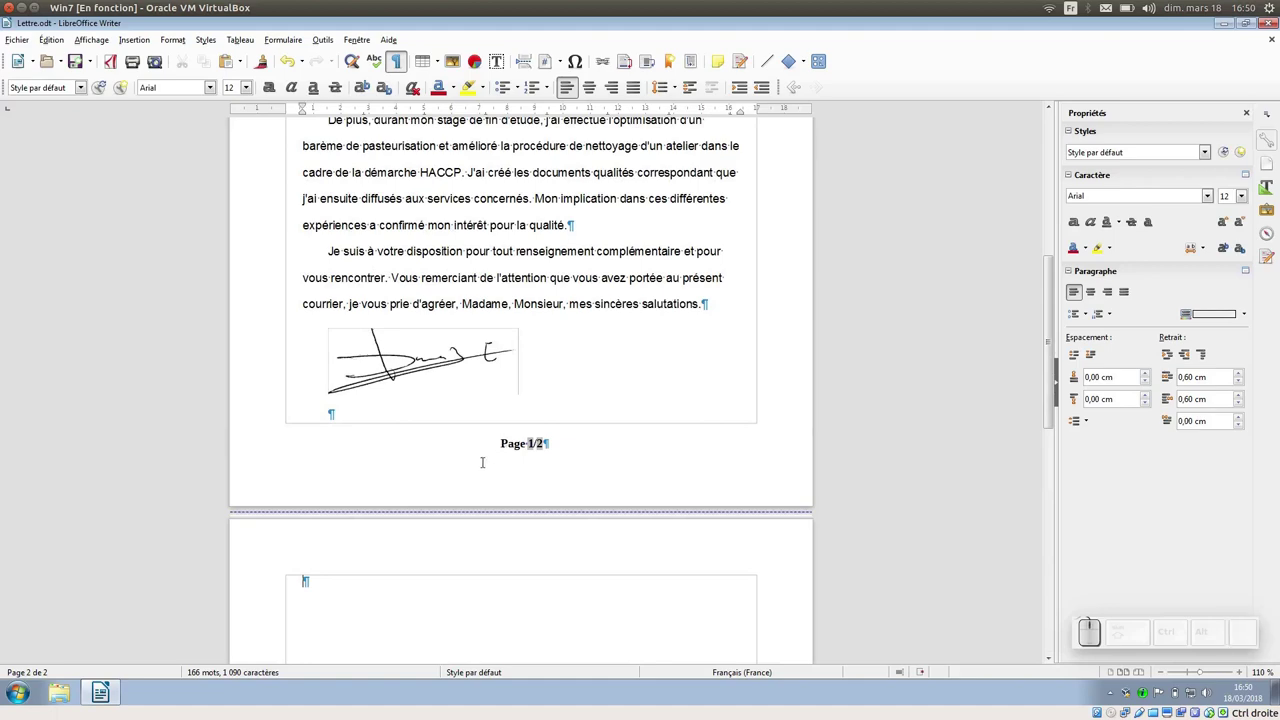
pyautogui.press('BackSpace')
pyautogui.scroll(3)
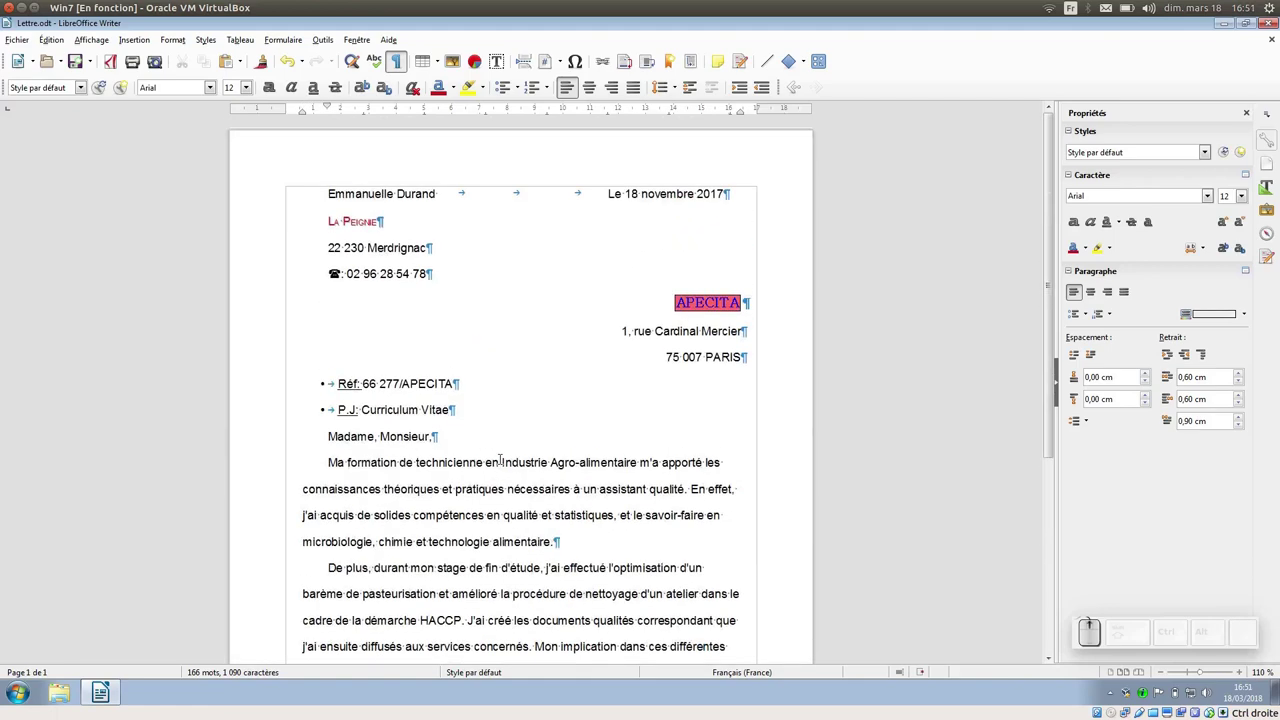
# Insert a default-style header above the letter and write 'Nom' in it
pyautogui.click(149, 35)
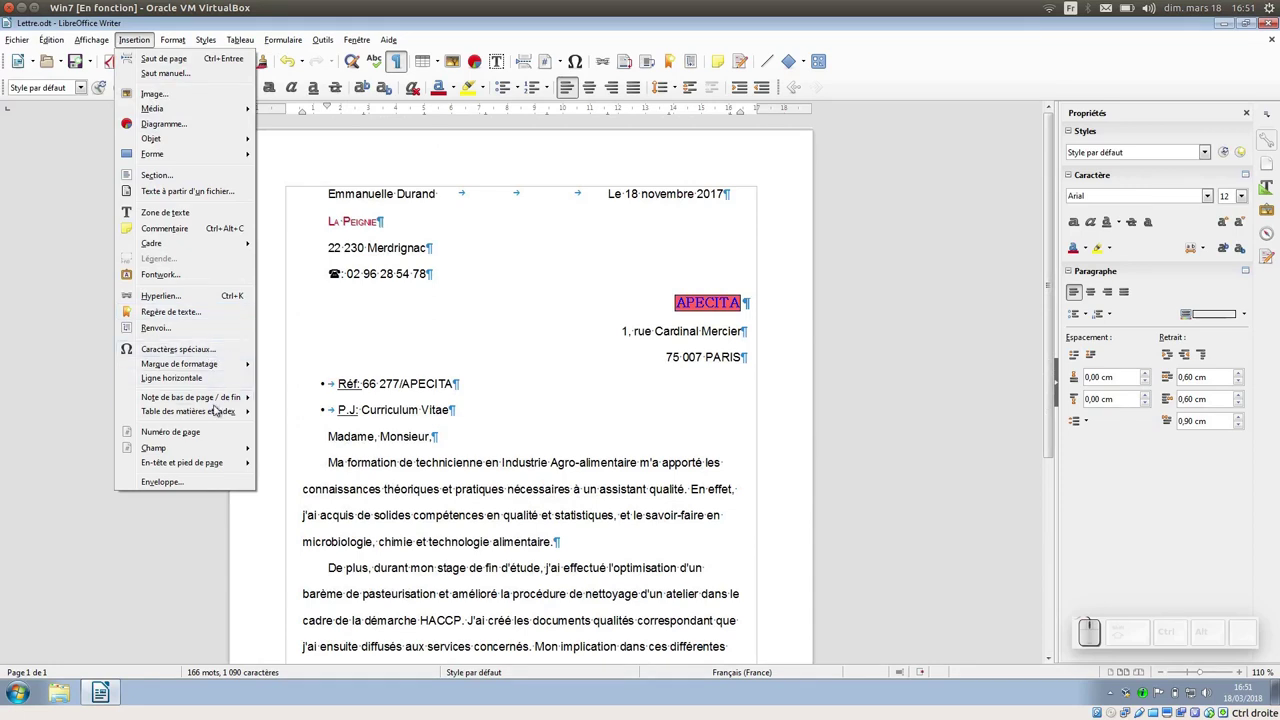
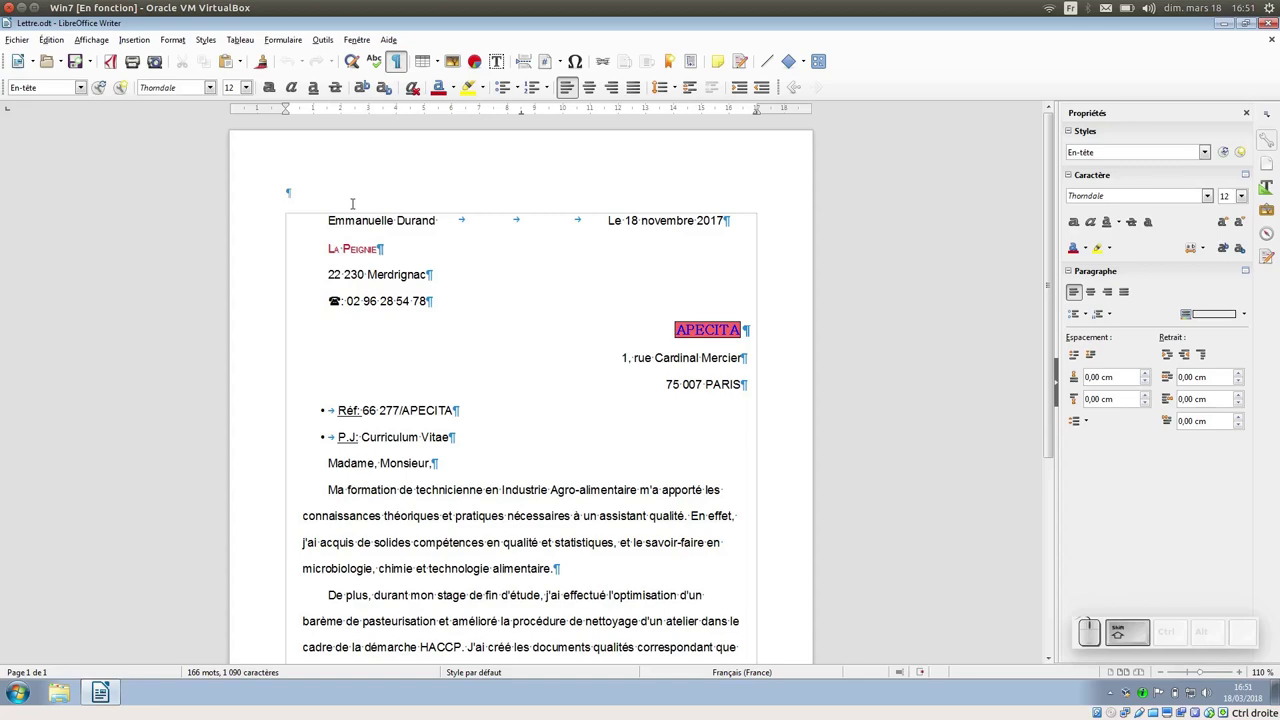
pyautogui.press('shift+n')
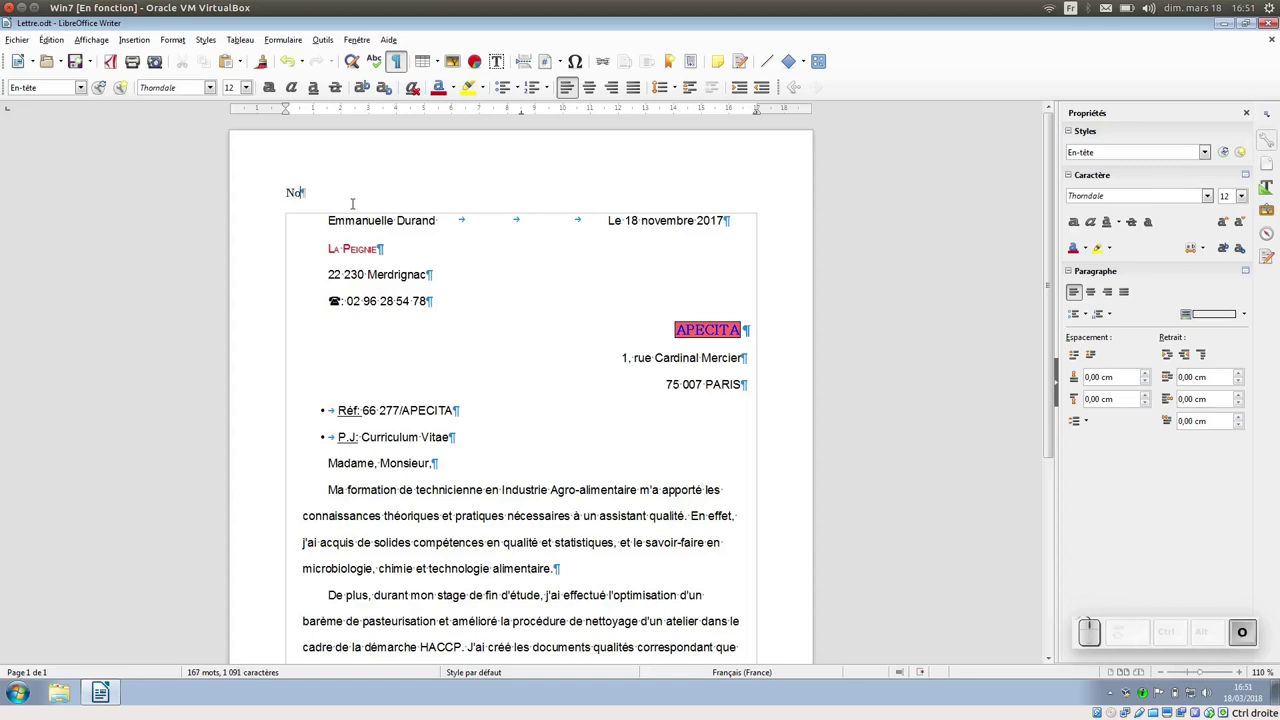
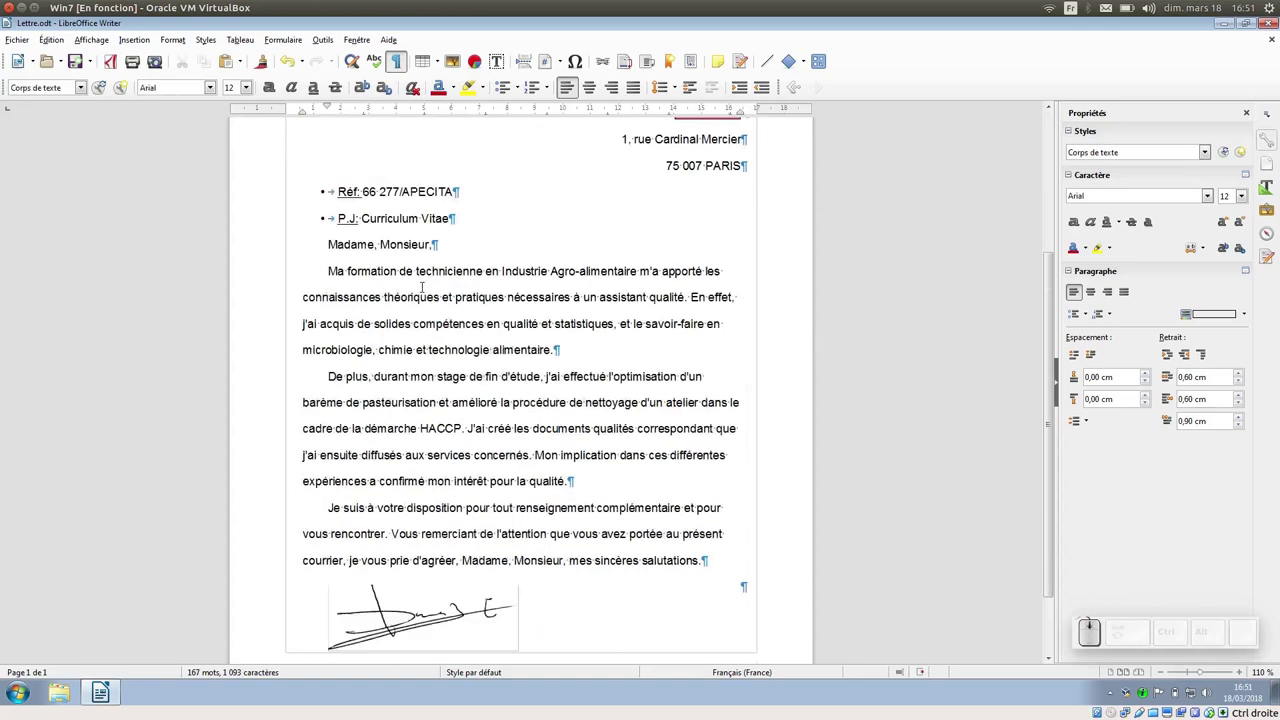
# Add two empty paragraphs after the P.J line, before 'Madame, Monsieur'
pyautogui.scroll(3)
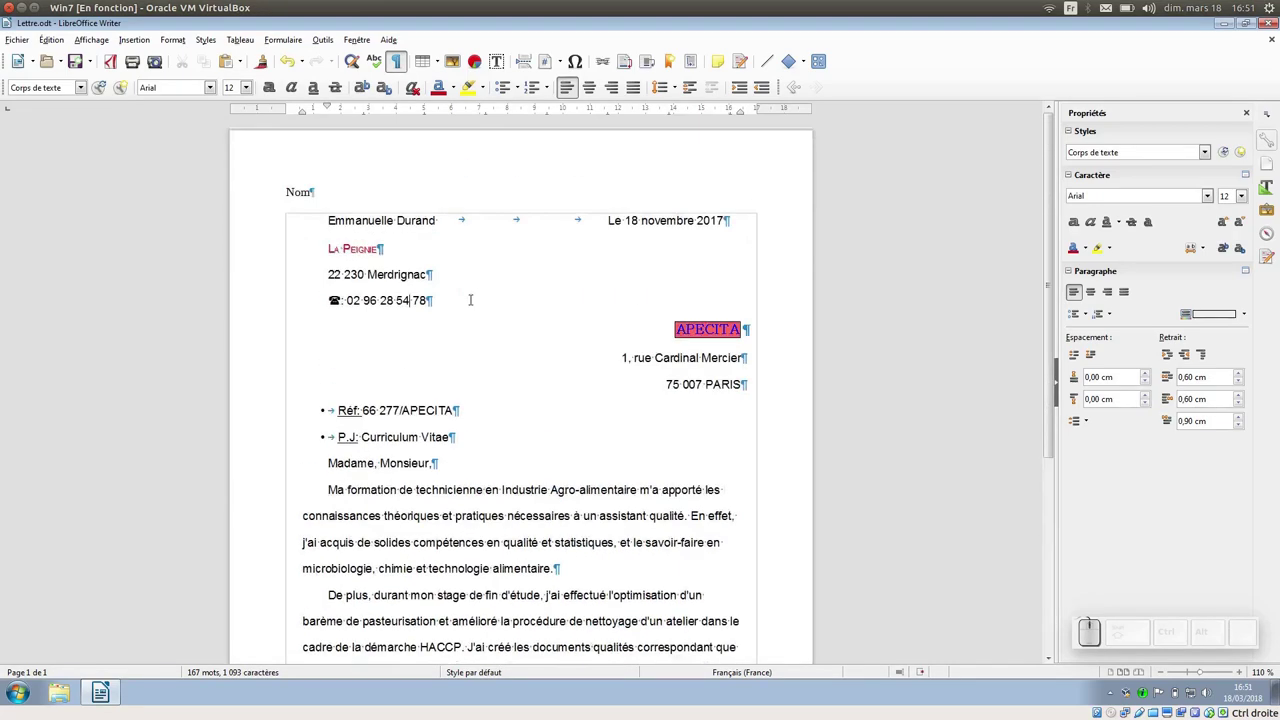
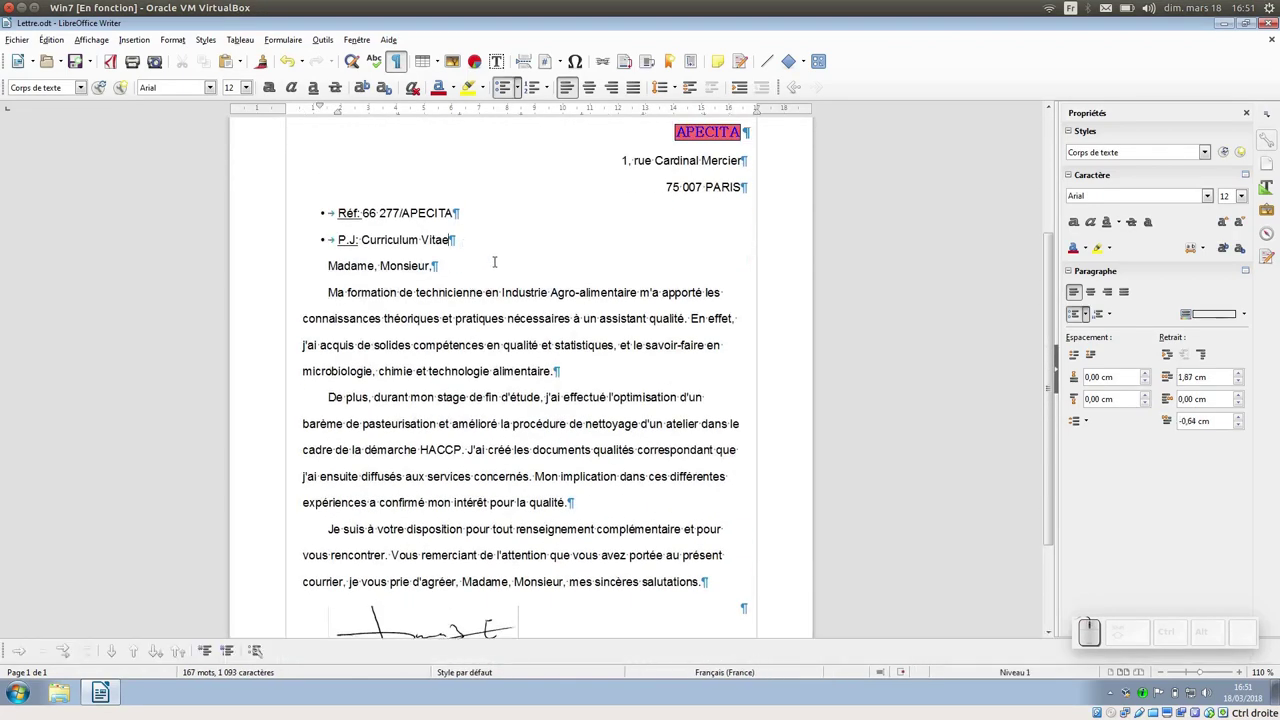
pyautogui.press('Return')
pyautogui.press('Return')
pyautogui.scroll(-3)
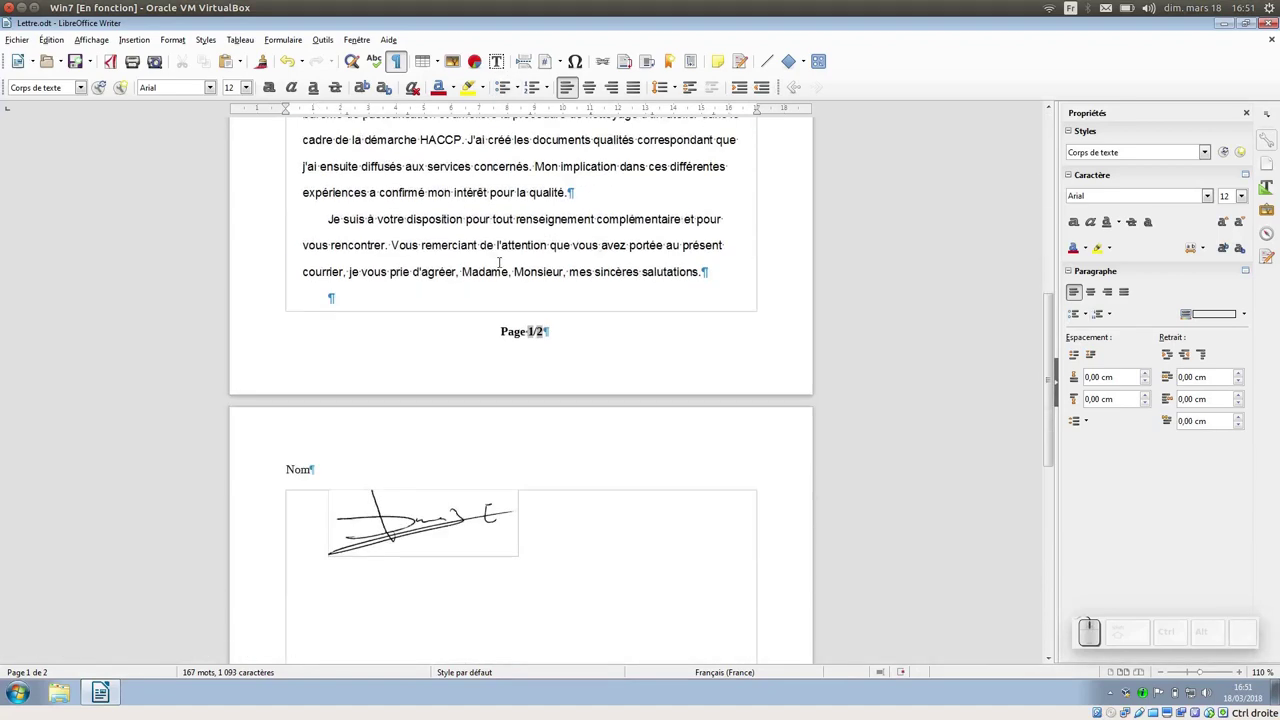
pyautogui.scroll(3)
pyautogui.scroll(3)
pyautogui.scroll(-3)
# Remove the bullet from the new blank paragraphs and check that the signature now spills onto page 2
pyautogui.click(404, 62)
pyautogui.click(404, 62)
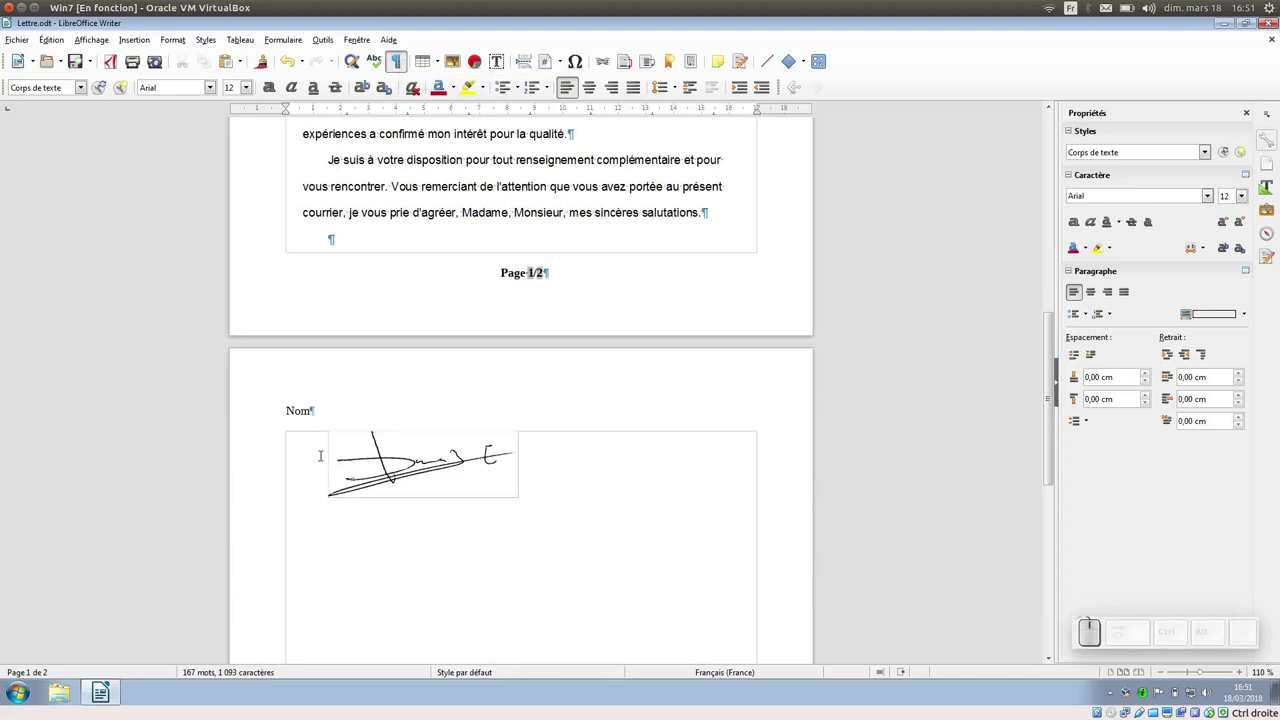
pyautogui.scroll(-3)
pyautogui.scroll(3)
# Bring up the default page style's Page settings, showing A4 portrait with 2 cm margins to reduce
pyautogui.click(185, 38)
pyautogui.click(239, 214)
pyautogui.click(462, 175)
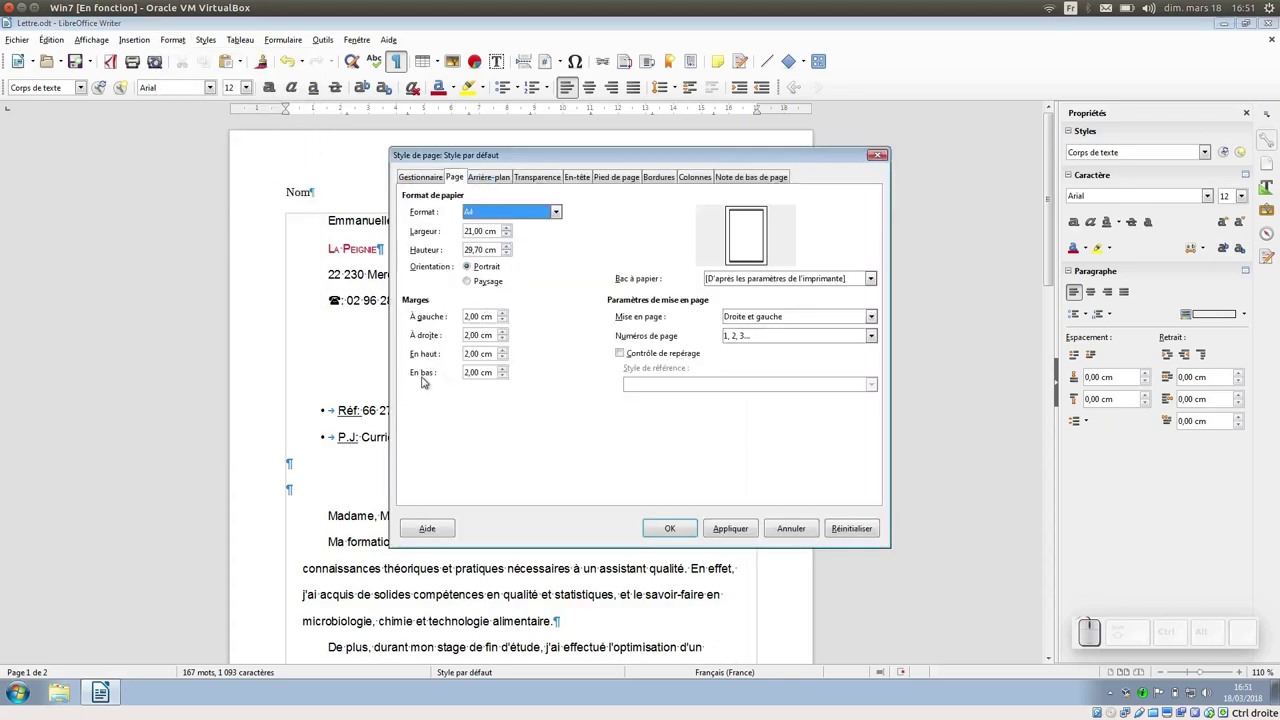
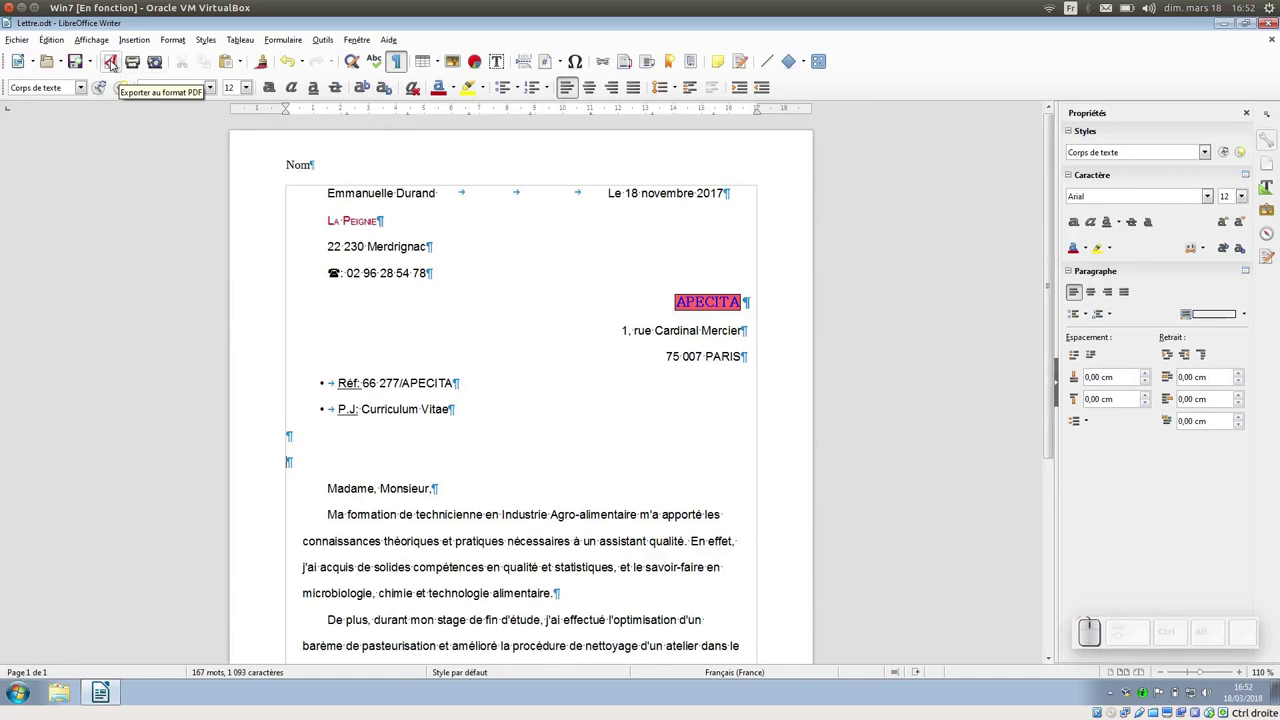
# Export the letter directly as PDF and save it as Lettre.pdf
pyautogui.click(116, 61)
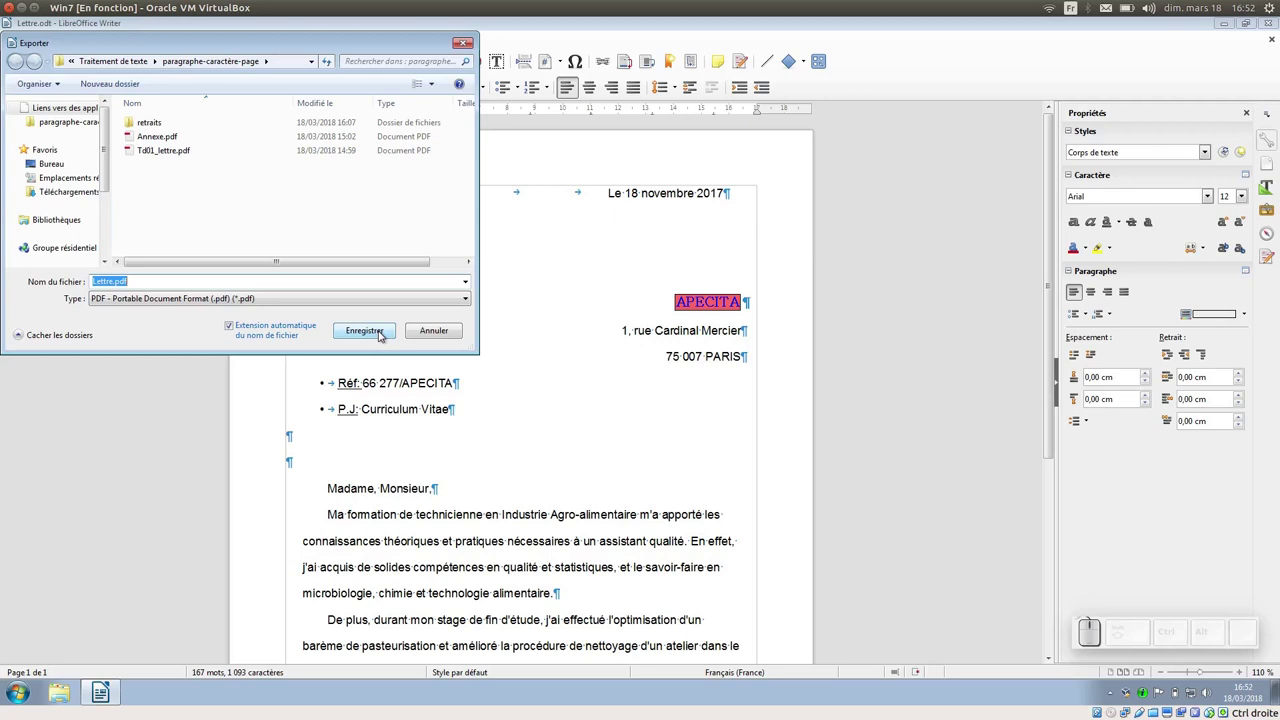
pyautogui.click(384, 333)
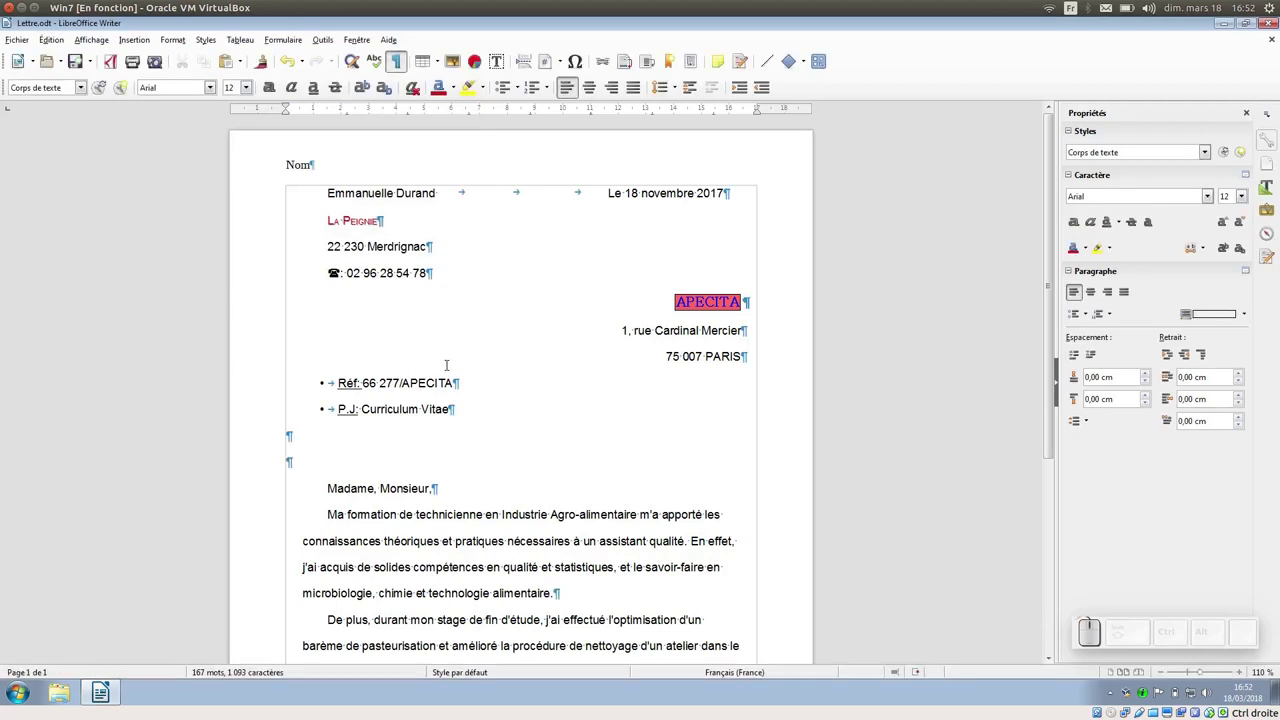